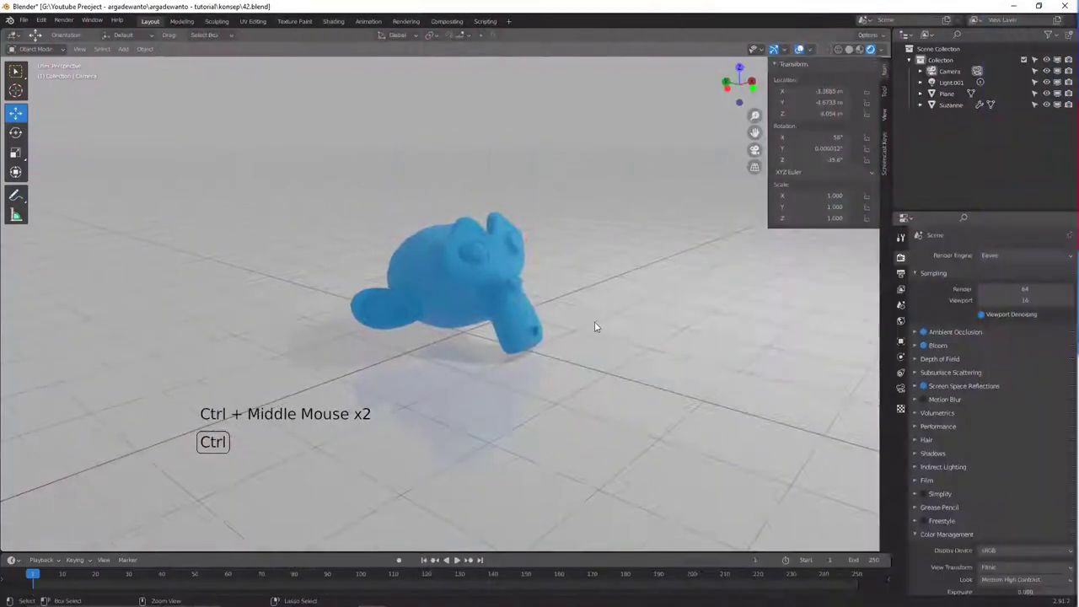
Pull the view back to show the whole Suzanne scene and select the existing camera
{"action": "middle_click", "coordinate": [573, 342]}
{"action": "middle_click", "coordinate": [569, 345]}
{"action": "middle_click", "coordinate": [565, 343]}
{"action": "middle_click", "coordinate": [583, 309]}
{"action": "middle_click", "coordinate": [593, 310]}
{"action": "middle_click", "coordinate": [569, 312]}
{"action": "middle_click", "coordinate": [565, 315]}
{"action": "middle_click", "coordinate": [557, 286]}
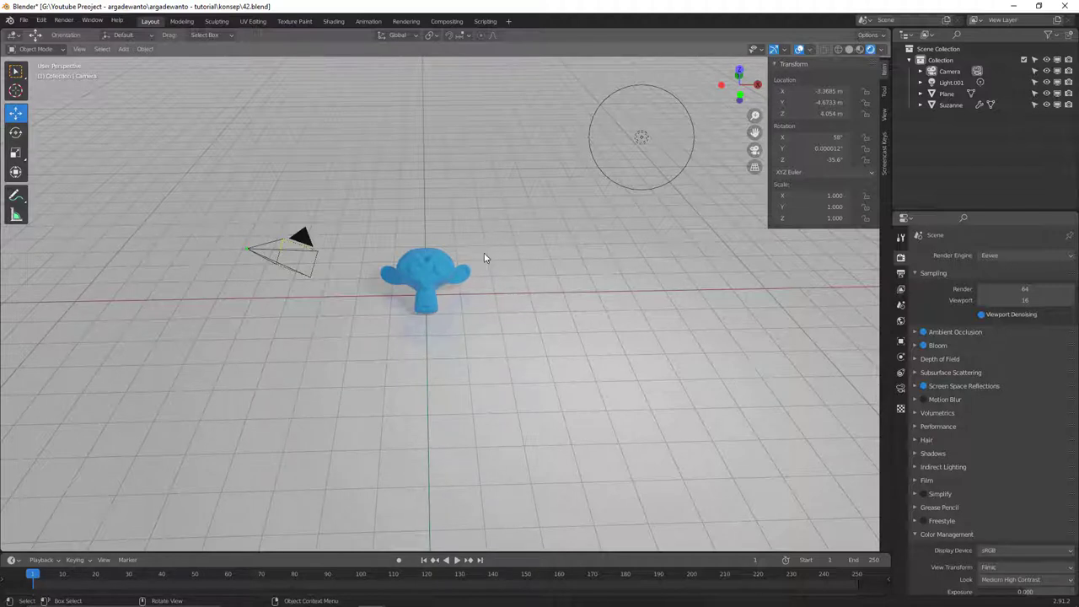
{"action": "middle_click", "coordinate": [519, 249]}
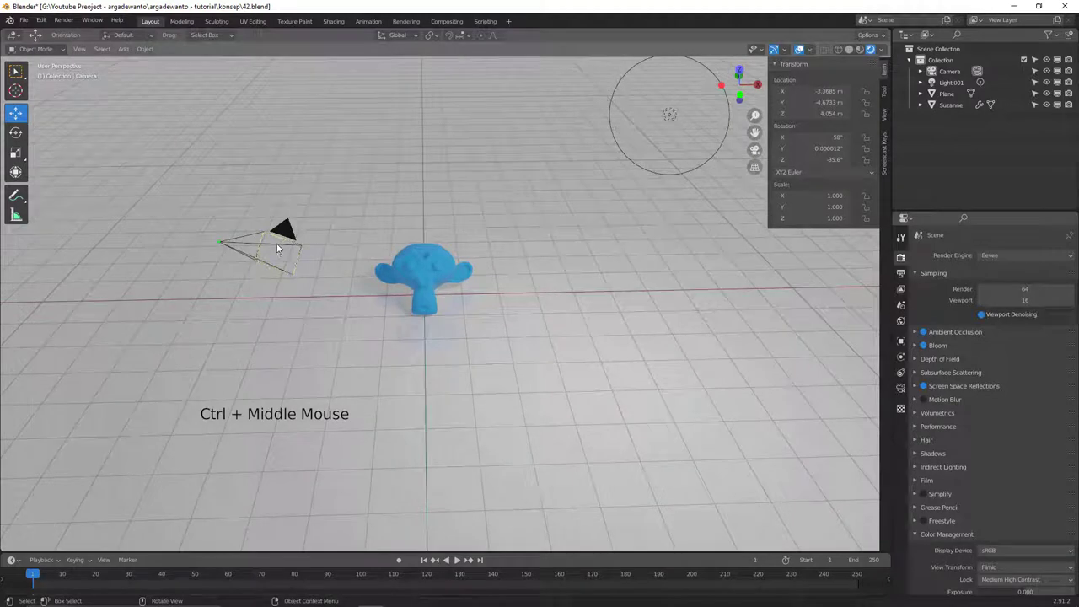
{"action": "left_click", "coordinate": [295, 236]}
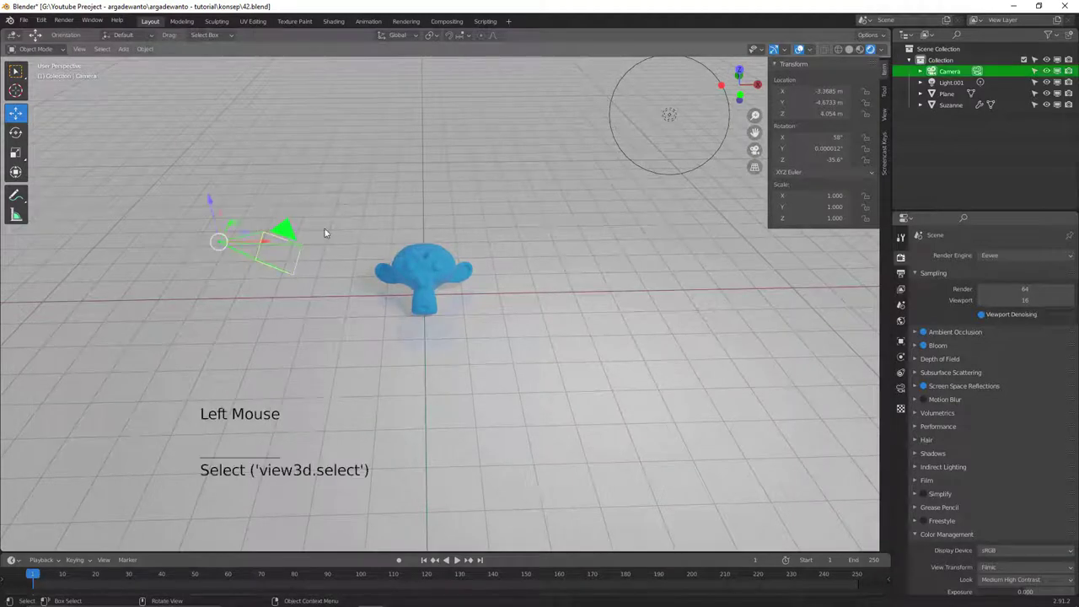
Orbit the view to look down on the scene with the camera selected
{"action": "middle_click", "coordinate": [404, 291]}
{"action": "middle_click", "coordinate": [403, 308]}
{"action": "middle_click", "coordinate": [411, 322]}
{"action": "middle_click", "coordinate": [422, 308]}
{"action": "middle_click", "coordinate": [418, 300]}
{"action": "middle_click", "coordinate": [423, 322]}
{"action": "middle_click", "coordinate": [430, 332]}
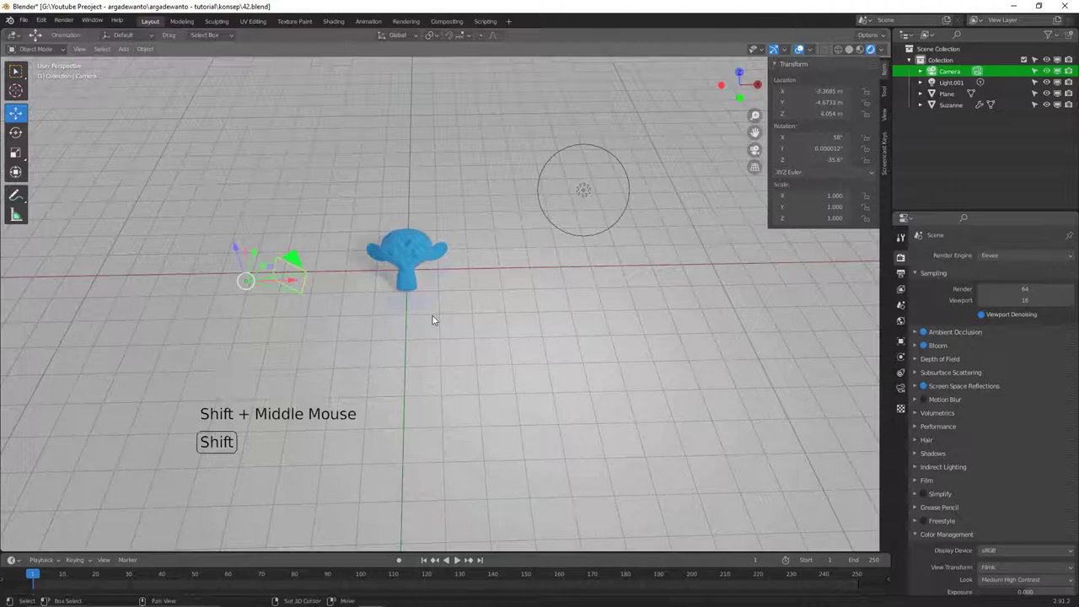
Duplicate the camera as Camera.001 and place it in front of and below Suzanne
{"action": "key", "text": "shift+d"}
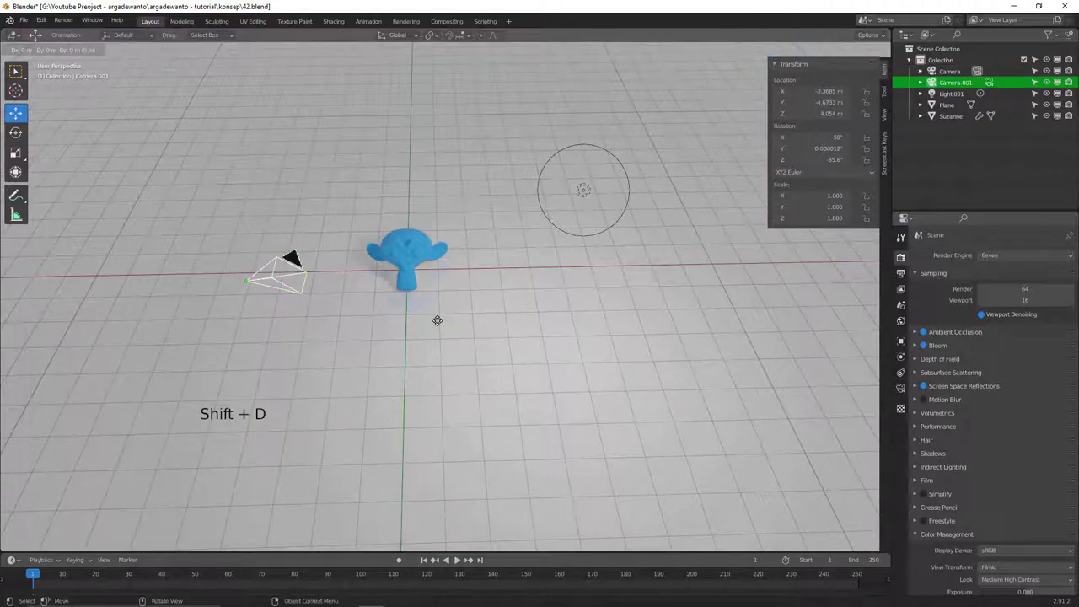
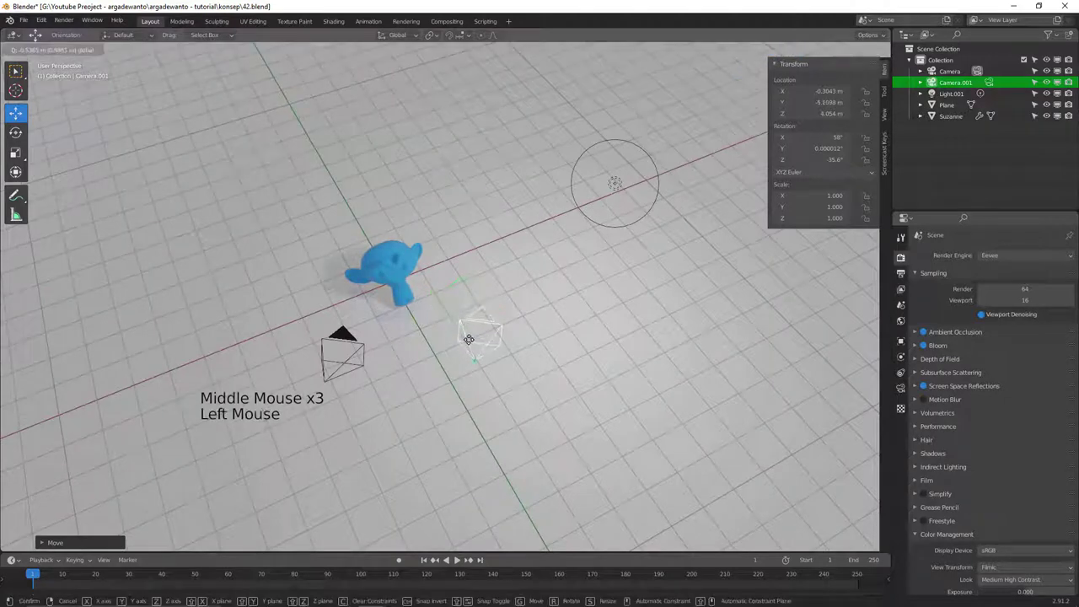
{"action": "middle_click", "coordinate": [440, 281]}
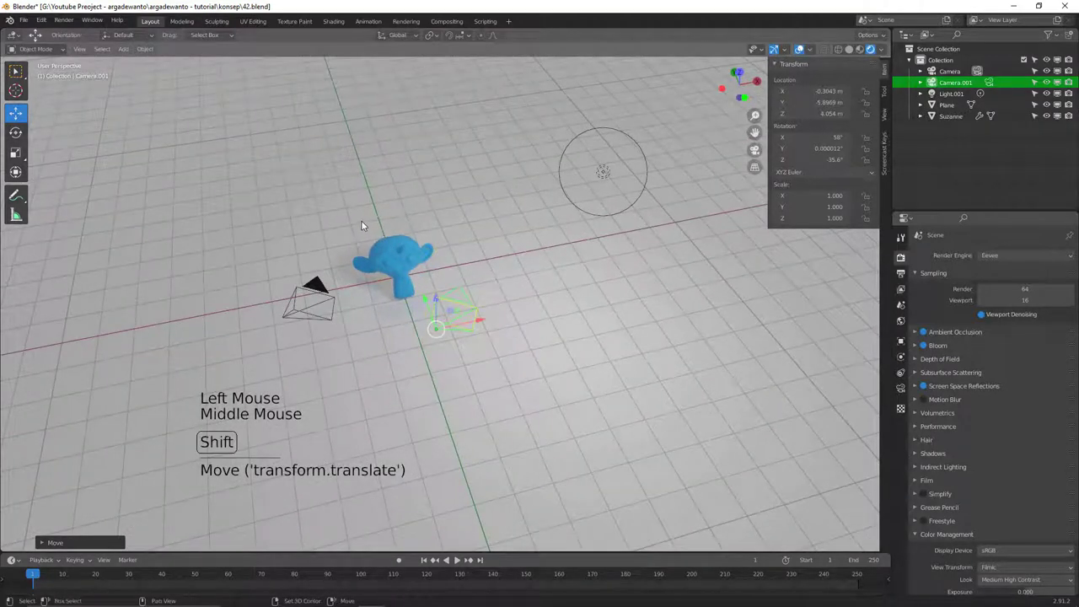
Add a third camera, Camera.002, to the scene via the Add menu
{"action": "key", "text": "shift+a"}
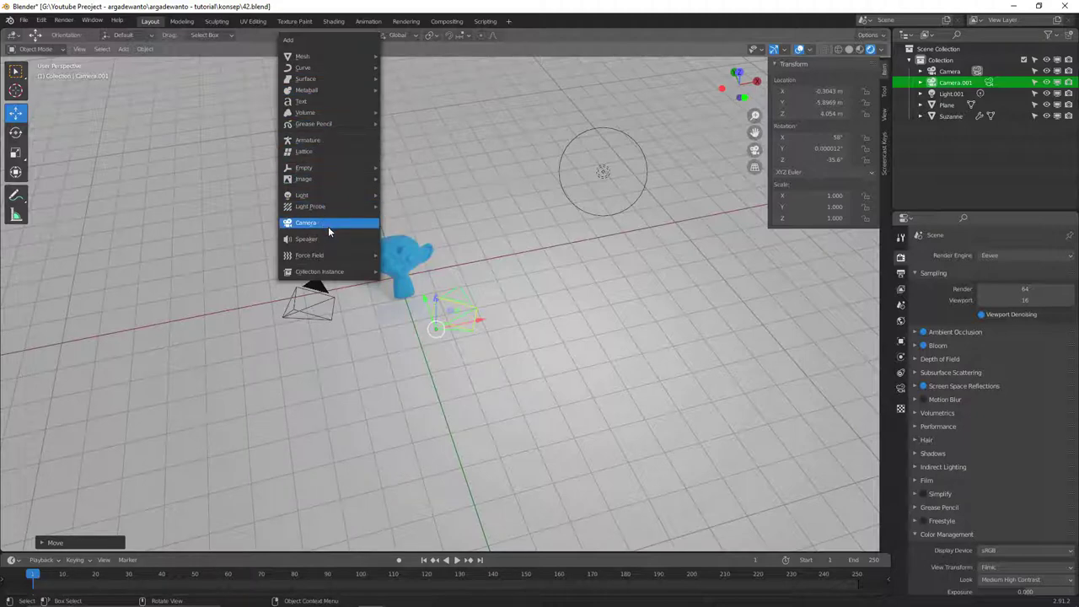
{"action": "left_click", "coordinate": [397, 246]}
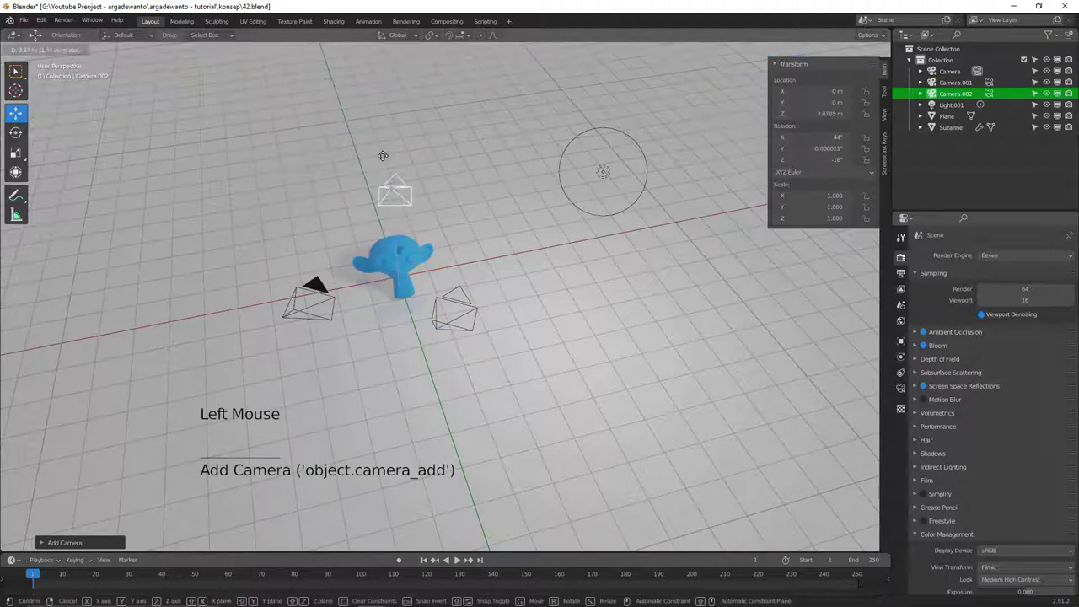
{"action": "middle_click", "coordinate": [455, 181]}
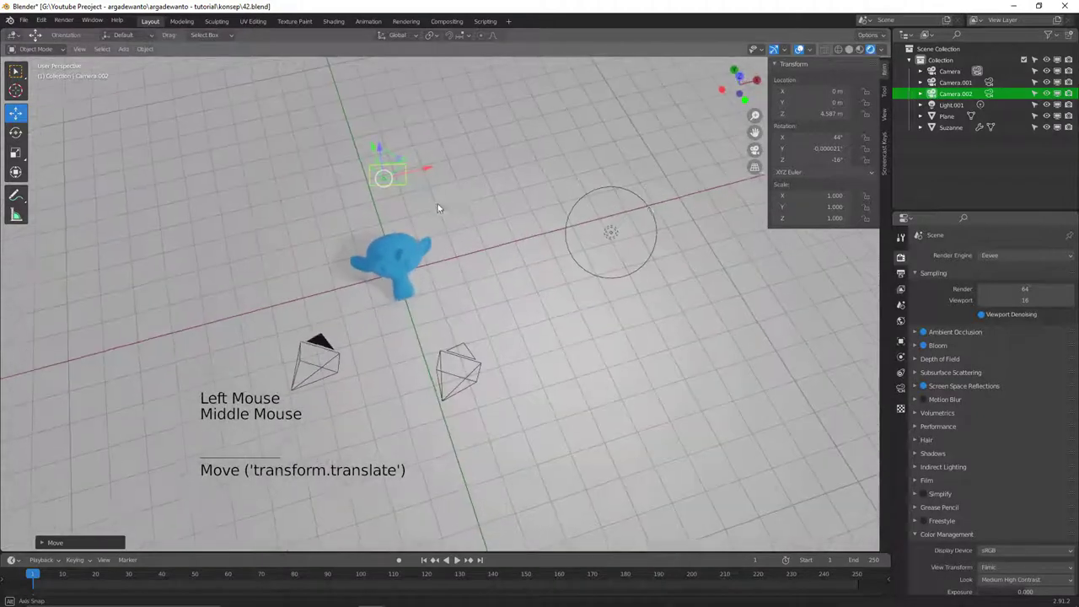
Orbit around the new camera raised above Suzanne's head
{"action": "middle_click", "coordinate": [414, 189]}
{"action": "middle_click", "coordinate": [456, 177]}
{"action": "middle_click", "coordinate": [409, 209]}
{"action": "middle_click", "coordinate": [429, 224]}
{"action": "middle_click", "coordinate": [435, 210]}
{"action": "middle_click", "coordinate": [439, 221]}
{"action": "middle_click", "coordinate": [443, 250]}
{"action": "middle_click", "coordinate": [439, 236]}
{"action": "middle_click", "coordinate": [451, 244]}
{"action": "middle_click", "coordinate": [460, 260]}
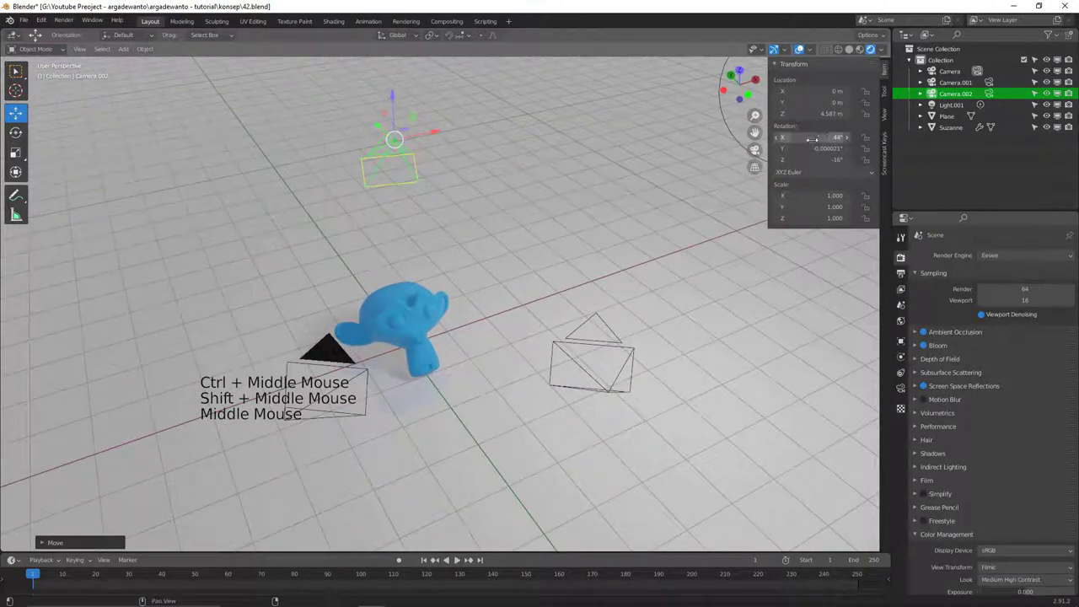
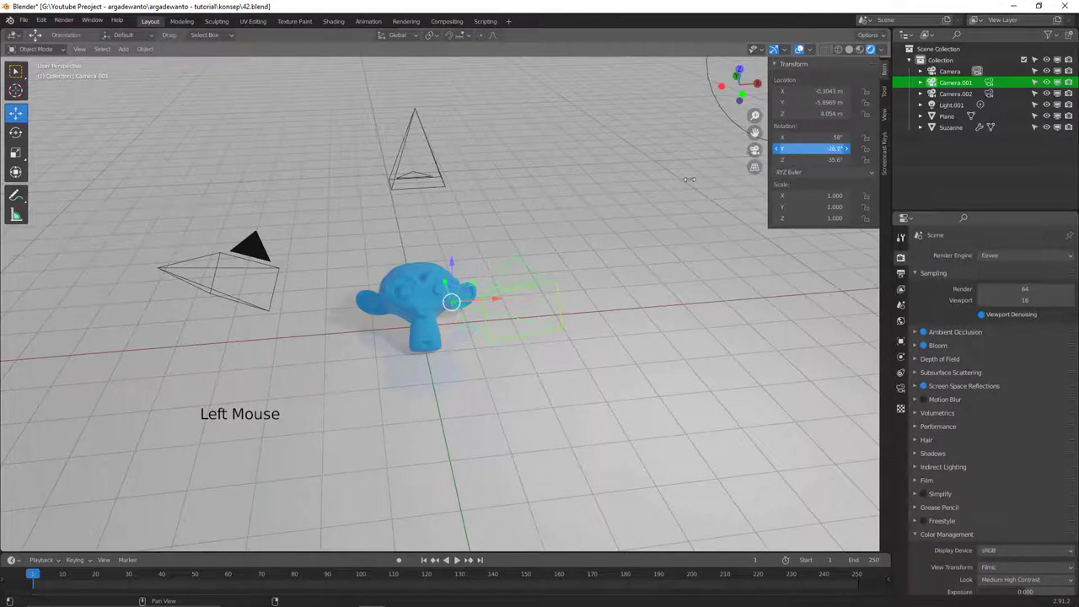
From top view, rotate Camera.001 so its Y and Z rotations are zeroed, facing Suzanne head-on
{"action": "middle_click", "coordinate": [468, 262]}
{"action": "key", "text": "r"}
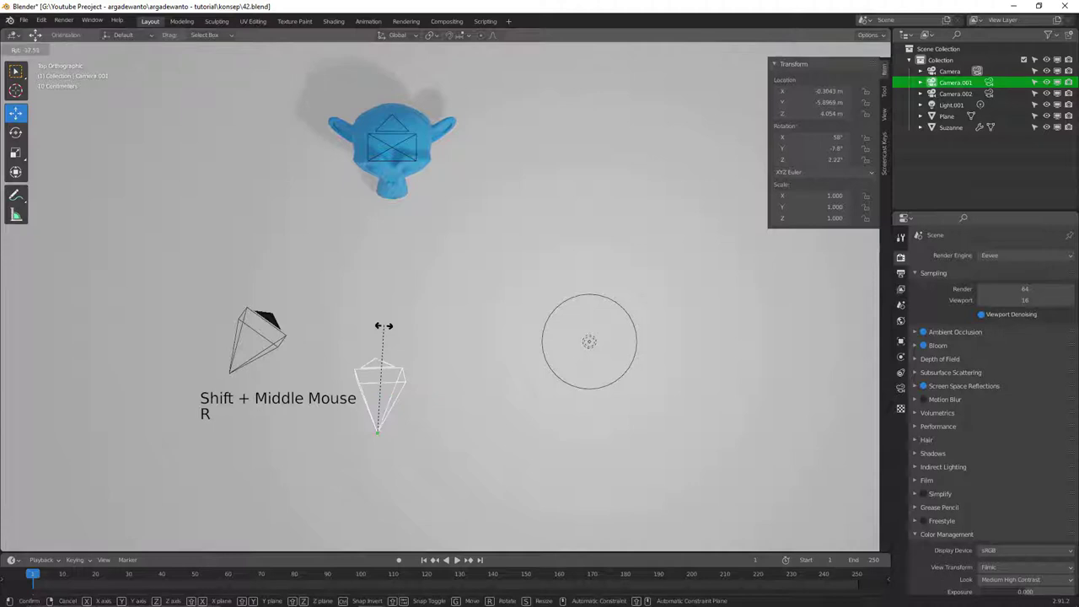
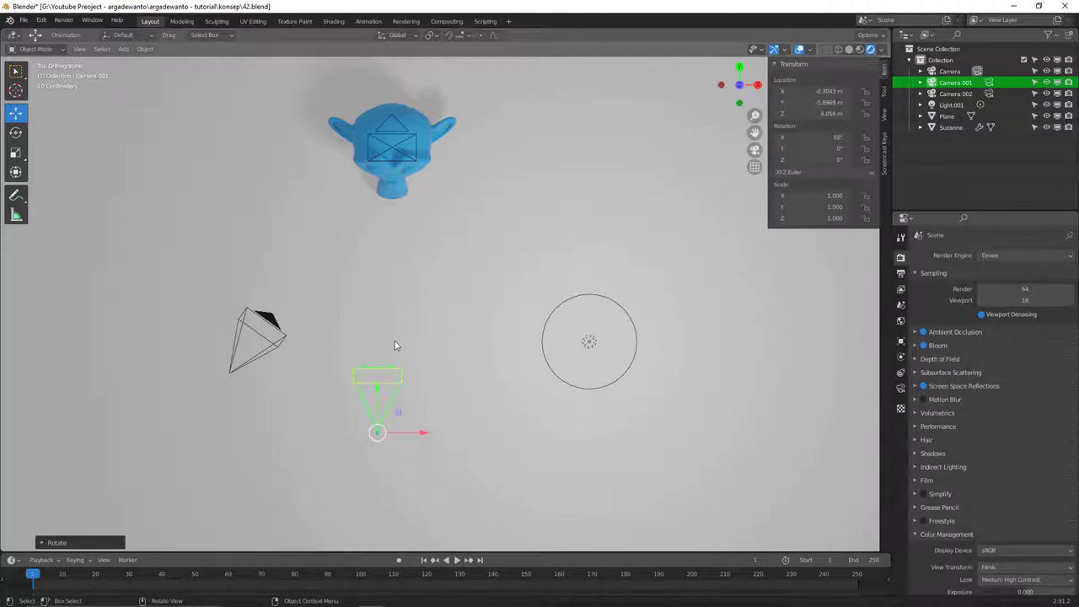
{"action": "left_click", "coordinate": [273, 333]}
Orbit back to a perspective view showing the three cameras around Suzanne
{"action": "middle_click", "coordinate": [426, 303]}
{"action": "key", "text": "alt+a"}
{"action": "middle_click", "coordinate": [427, 278]}
{"action": "middle_click", "coordinate": [427, 256]}
{"action": "middle_click", "coordinate": [436, 260]}
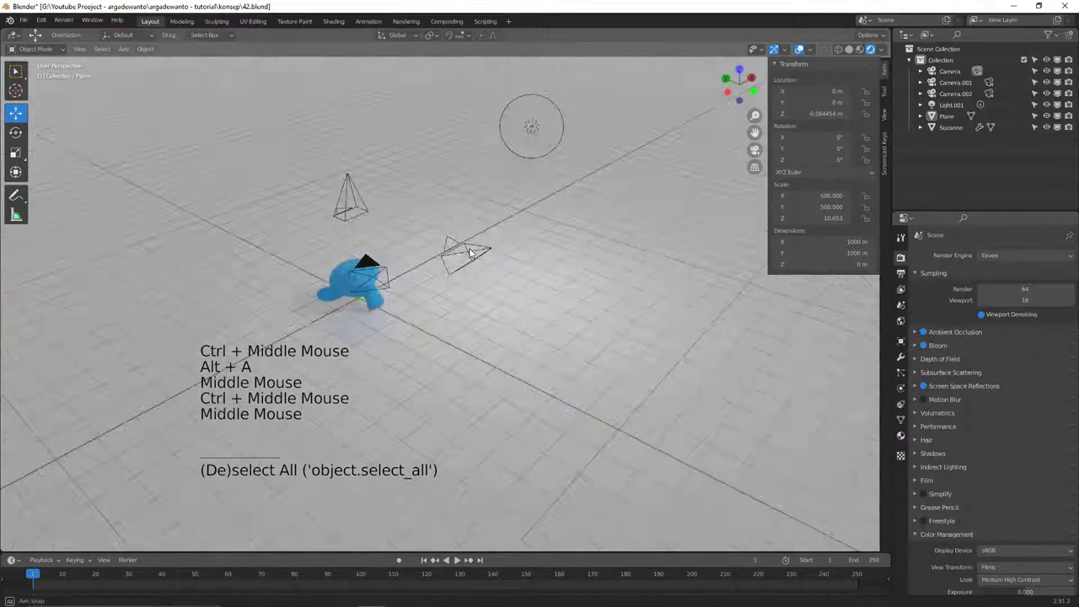
Select the original Camera and look through it at the monkey head on the plane
{"action": "middle_click", "coordinate": [434, 270]}
{"action": "middle_click", "coordinate": [431, 266]}
{"action": "middle_click", "coordinate": [496, 270]}
{"action": "middle_click", "coordinate": [367, 309]}
{"action": "left_click", "coordinate": [361, 314]}
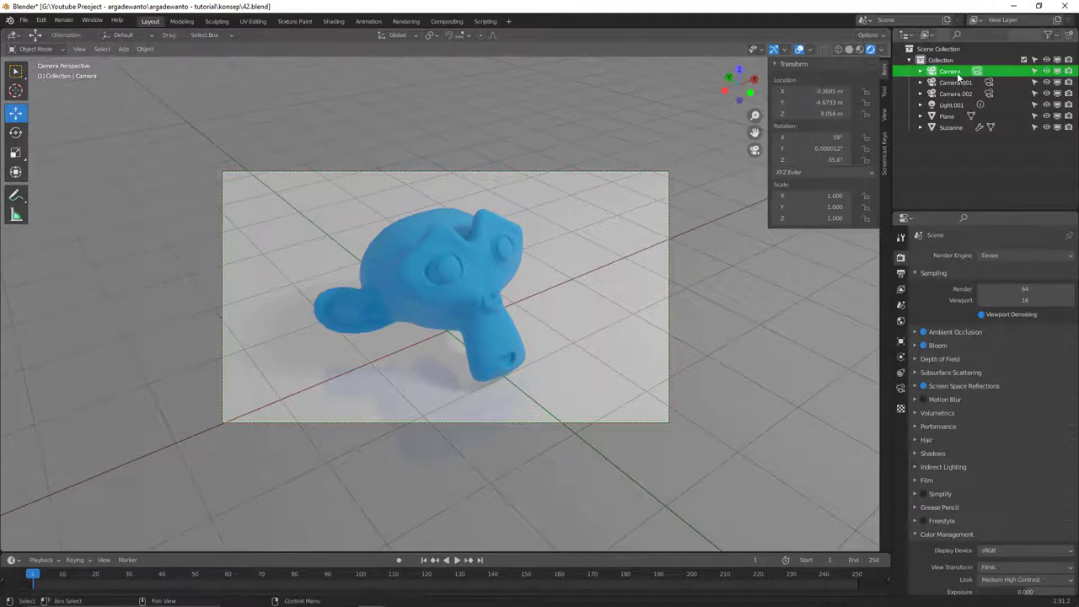
Rename the first camera to 'tampak serong' and start renaming Camera.001 to 'tampak depan'
{"action": "double_click", "coordinate": [960, 79]}
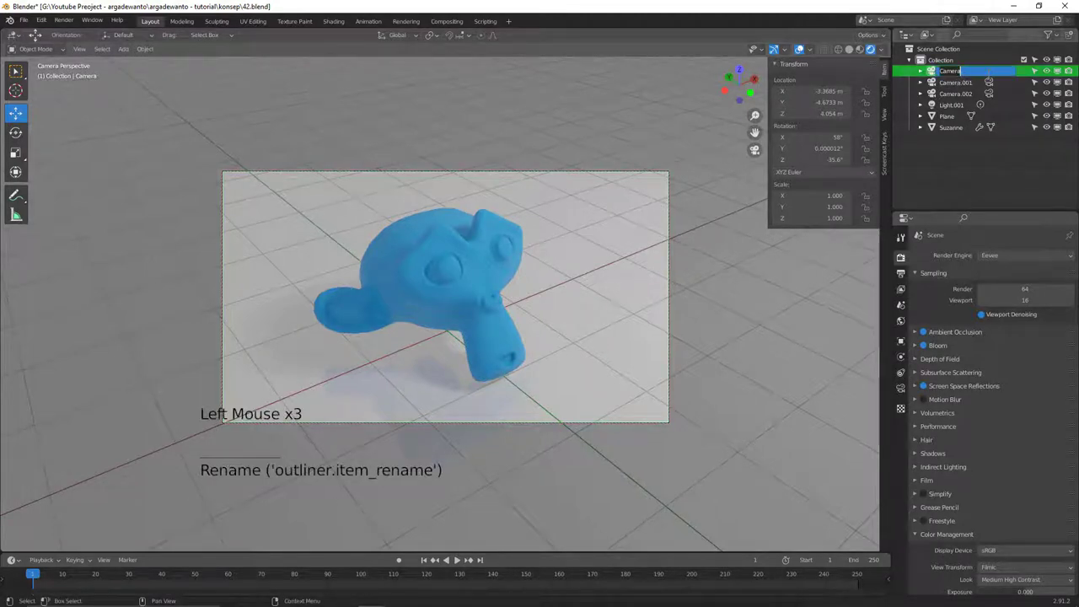
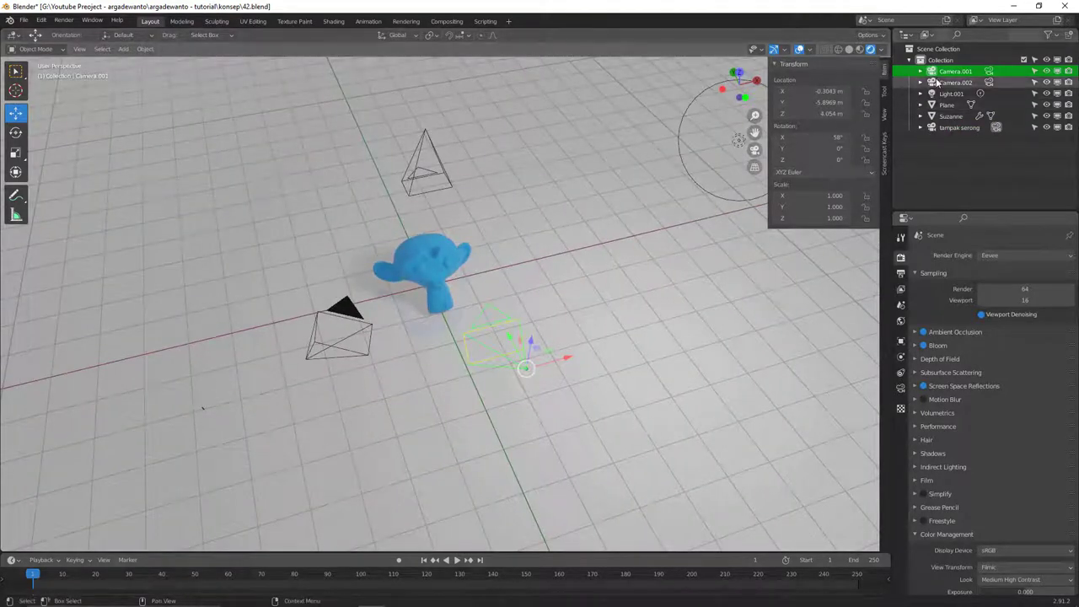
{"action": "double_click", "coordinate": [958, 71]}
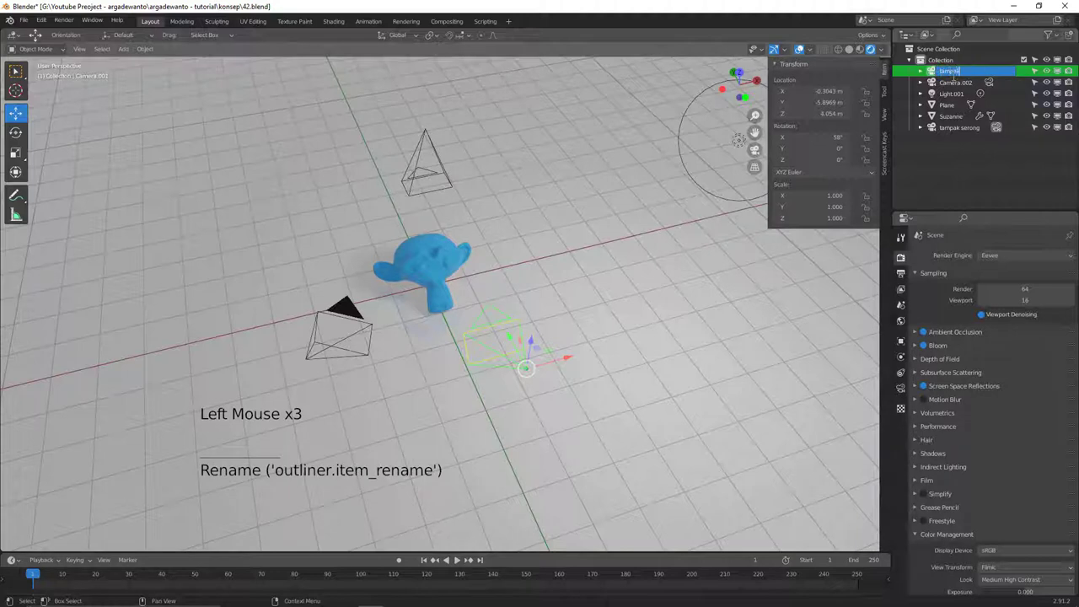
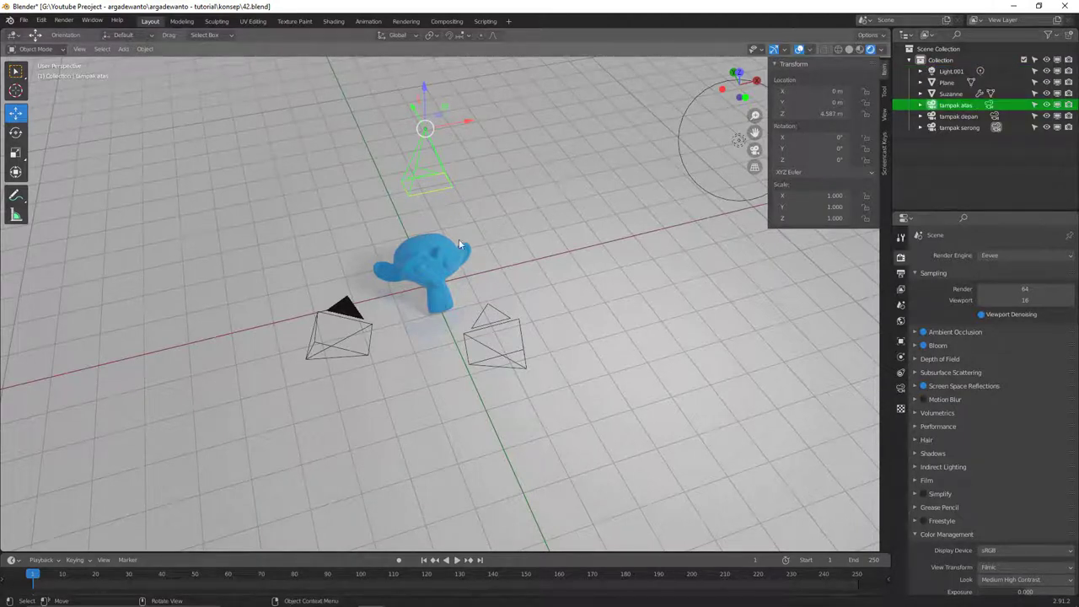
Leave the tampak serong camera view and select tampak depan, then tampak atas, in free perspective
{"action": "left_click", "coordinate": [496, 322]}
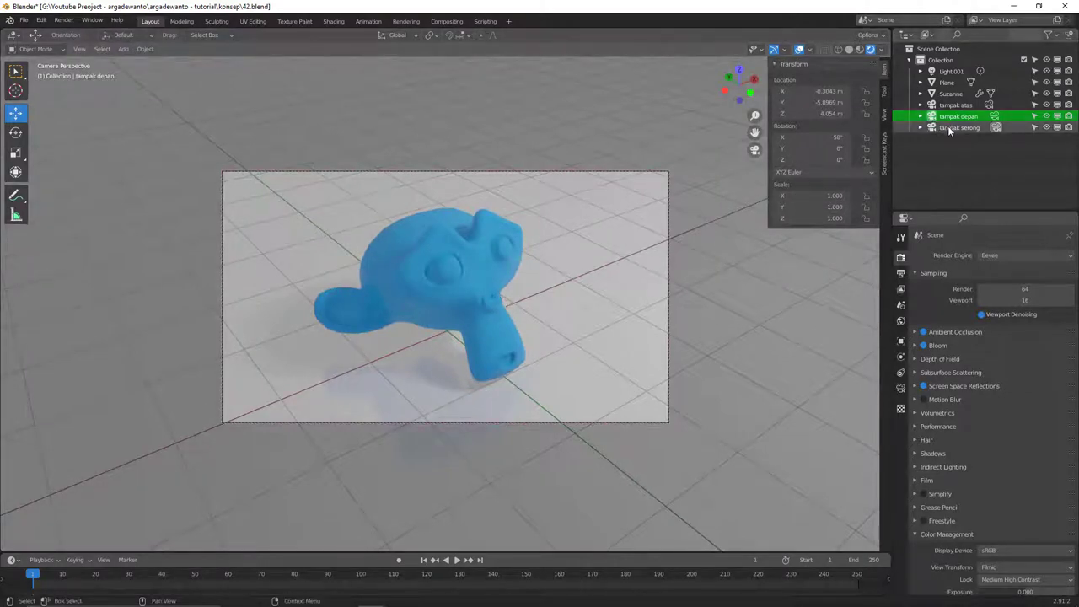
{"action": "left_click", "coordinate": [954, 128]}
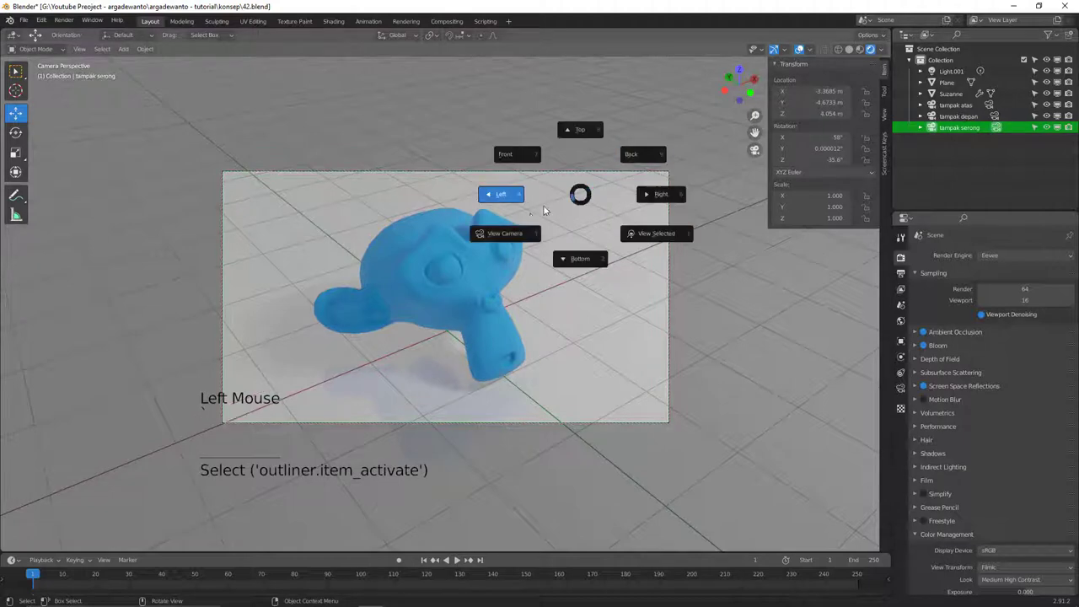
{"action": "left_click", "coordinate": [454, 181]}
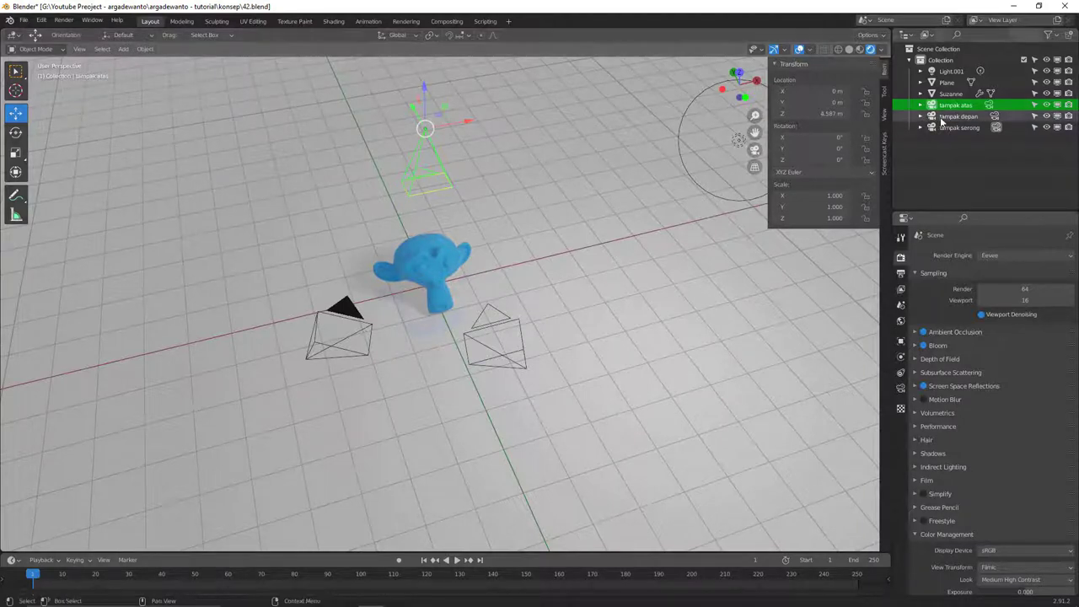
Expand tampak atas in the Outliner and select its Camera.007 data
{"action": "left_click", "coordinate": [959, 118]}
{"action": "left_click", "coordinate": [960, 110]}
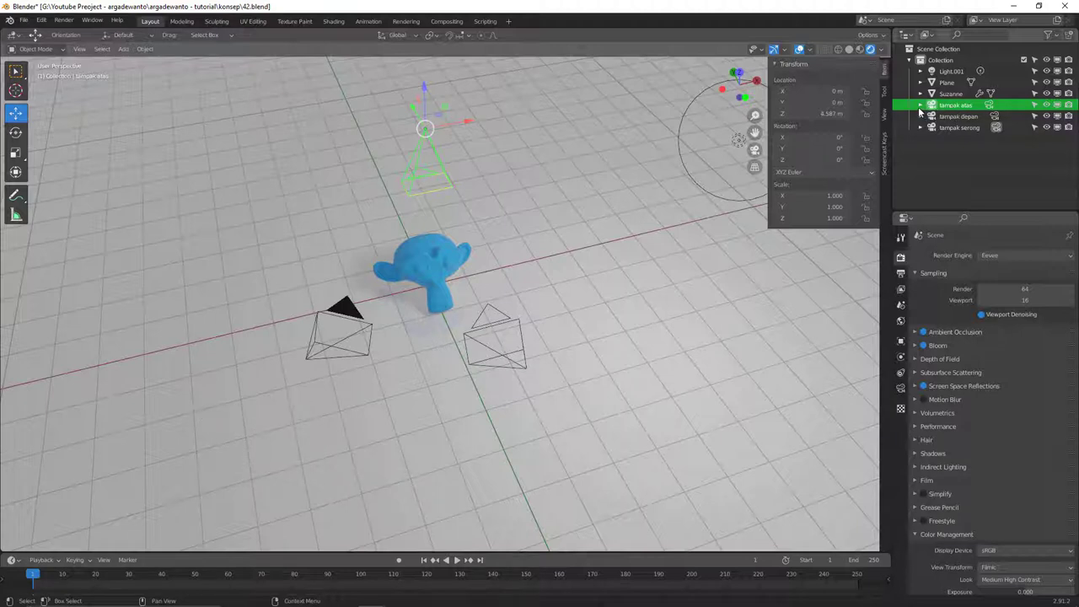
{"action": "left_click", "coordinate": [925, 110]}
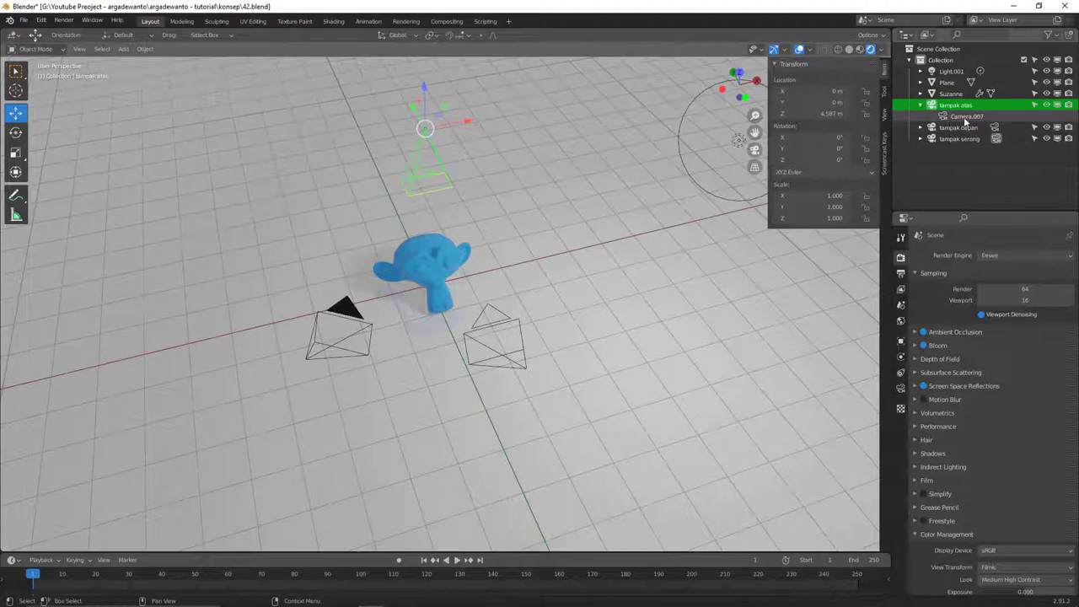
{"action": "left_click", "coordinate": [970, 120]}
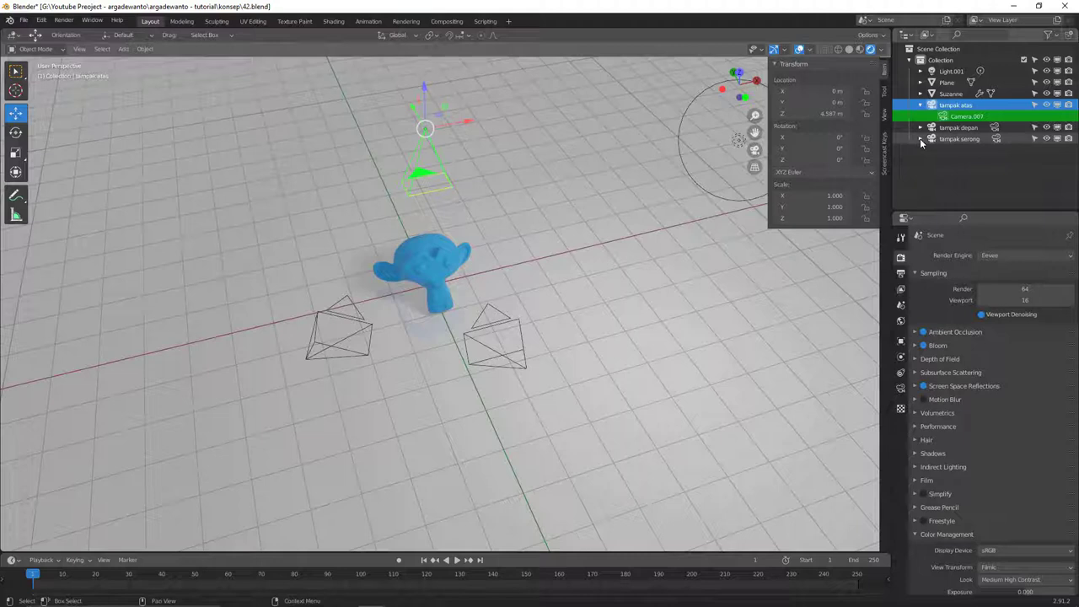
Expand tampak serong to reveal its Camera.005 data, then select the ground plane
{"action": "left_click", "coordinate": [924, 139]}
{"action": "left_click", "coordinate": [969, 150]}
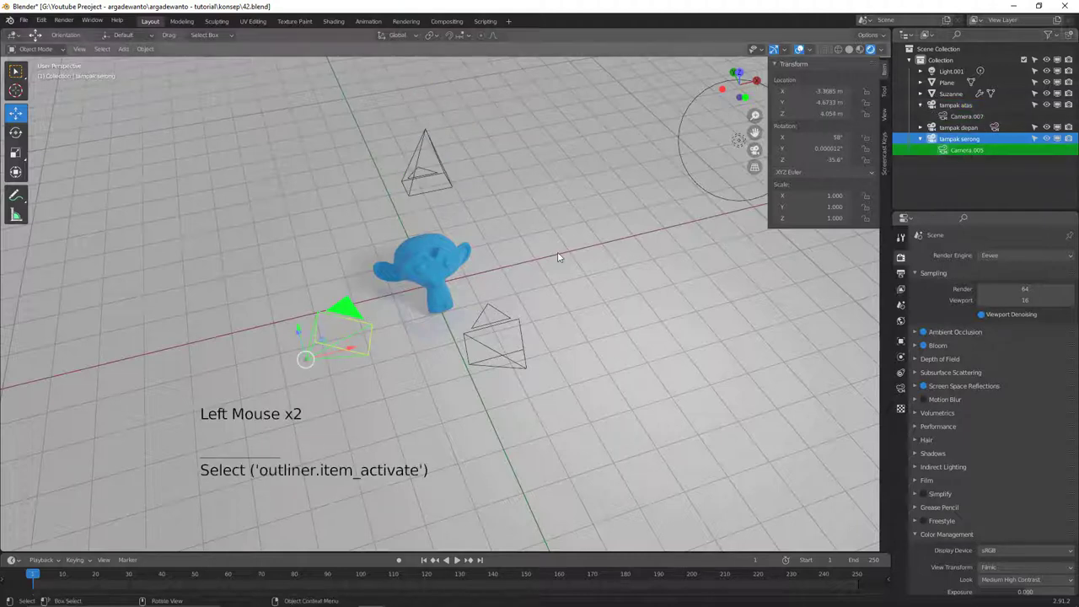
{"action": "left_click", "coordinate": [563, 255]}
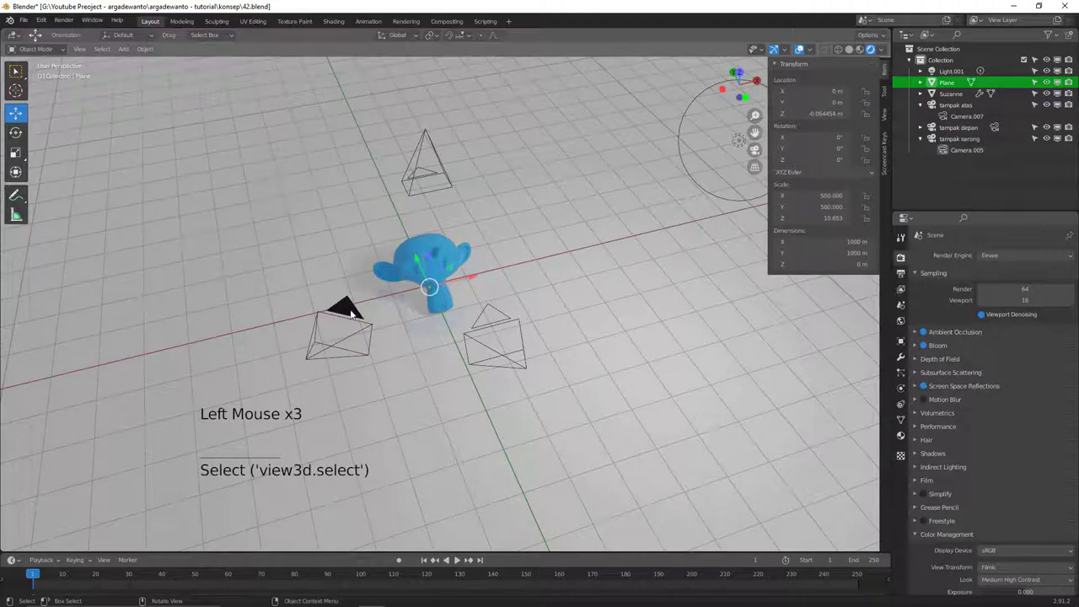
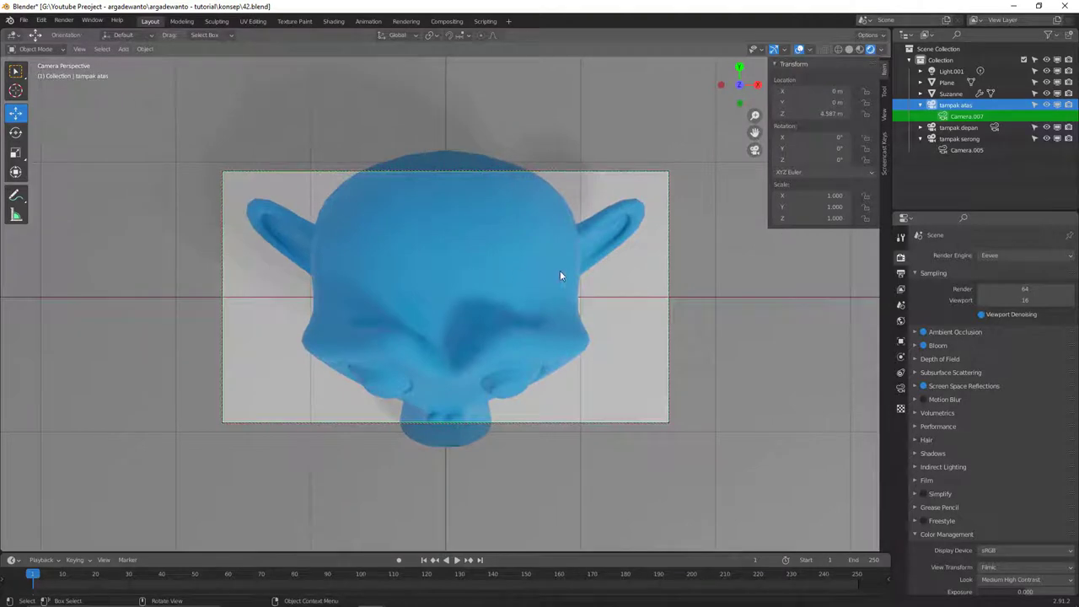
Pull the tampak atas camera up to about 6.85 m so Suzanne's whole head fits the top-down frame
{"action": "scroll", "scroll_direction": "down", "scroll_amount": 3}
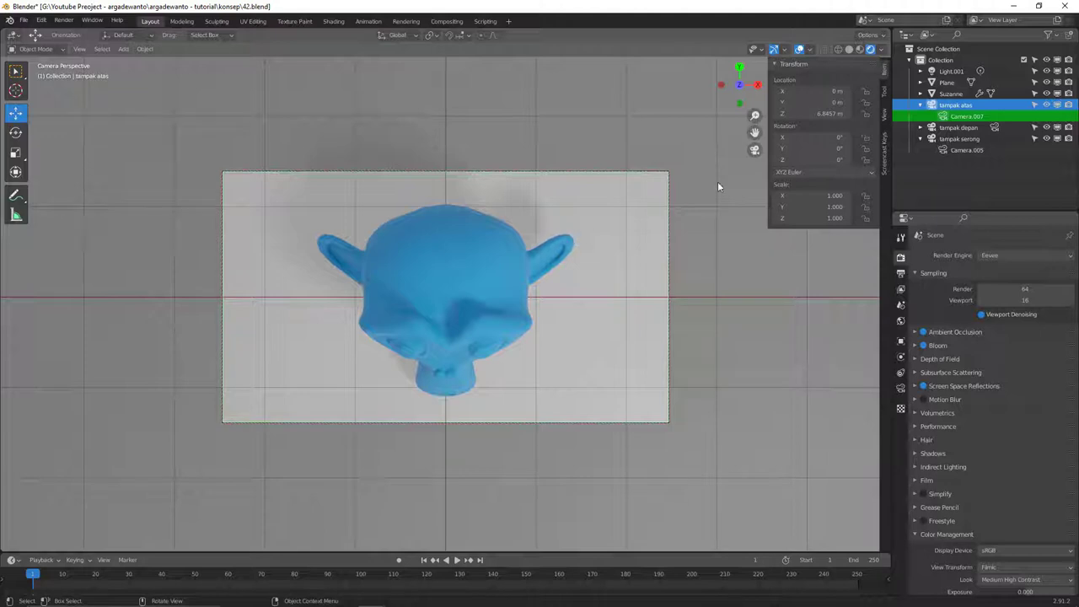
{"action": "left_click", "coordinate": [890, 122]}
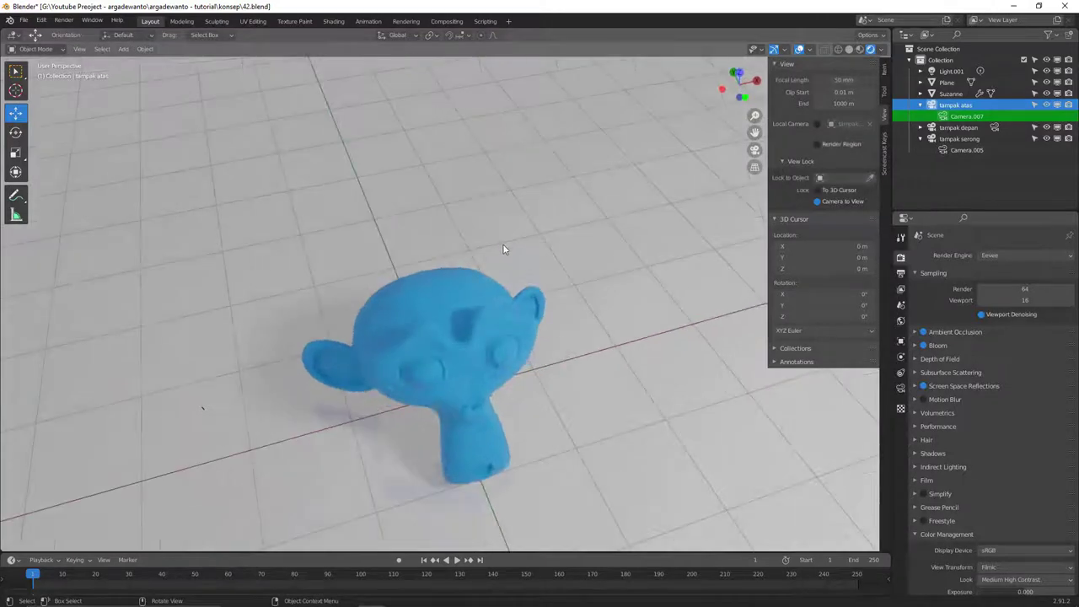
Select tampak depan and look through it to preview Suzanne's front
{"action": "scroll", "scroll_direction": "down", "scroll_amount": 3}
{"action": "scroll", "scroll_direction": "down", "scroll_amount": 3}
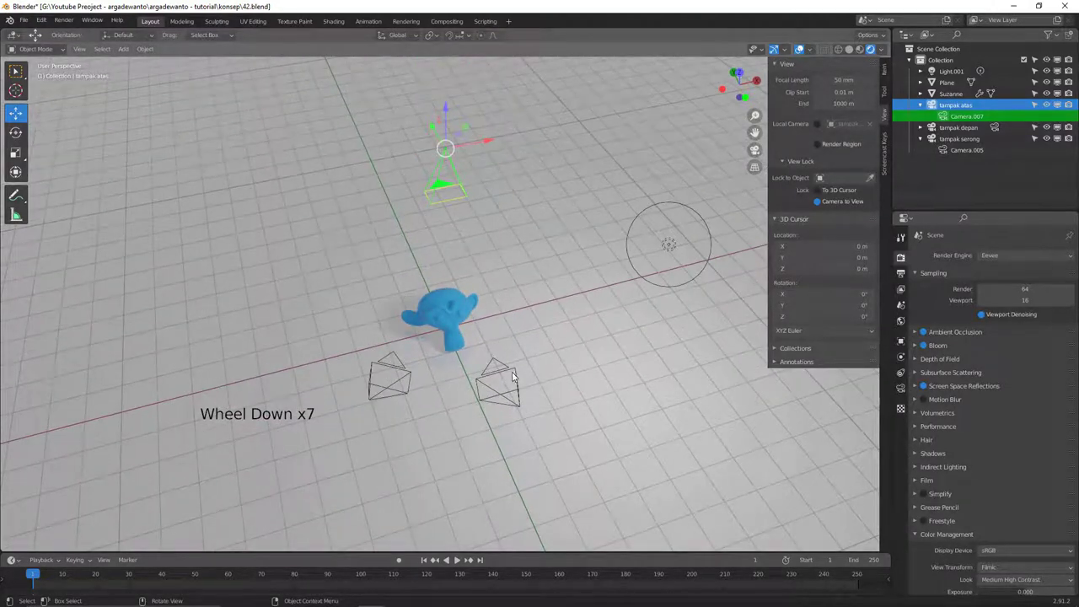
{"action": "left_click", "coordinate": [521, 377]}
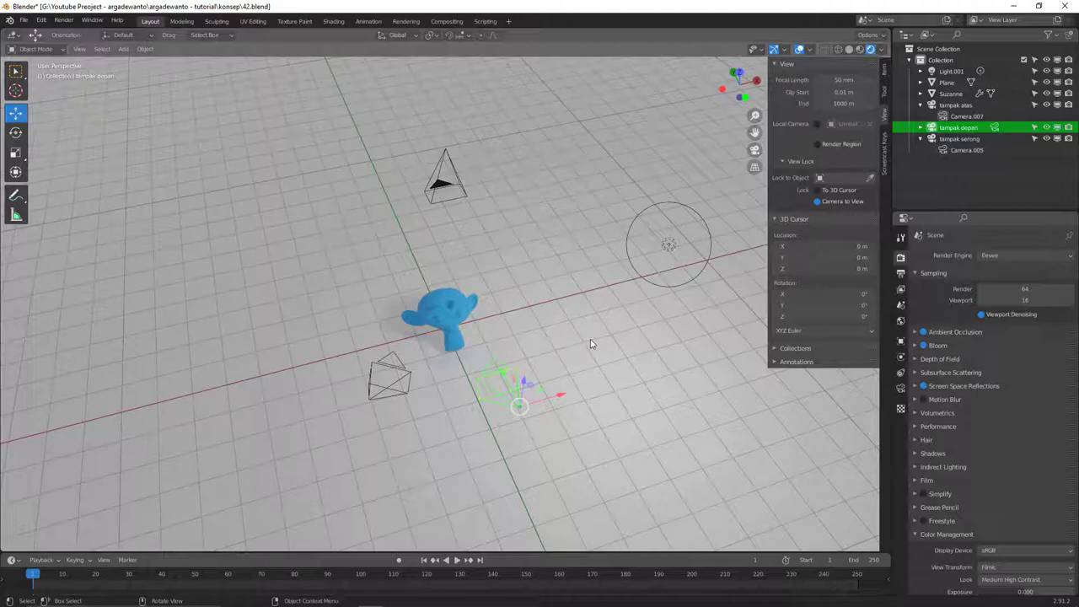
{"action": "key", "text": "ctrl+KP_0"}
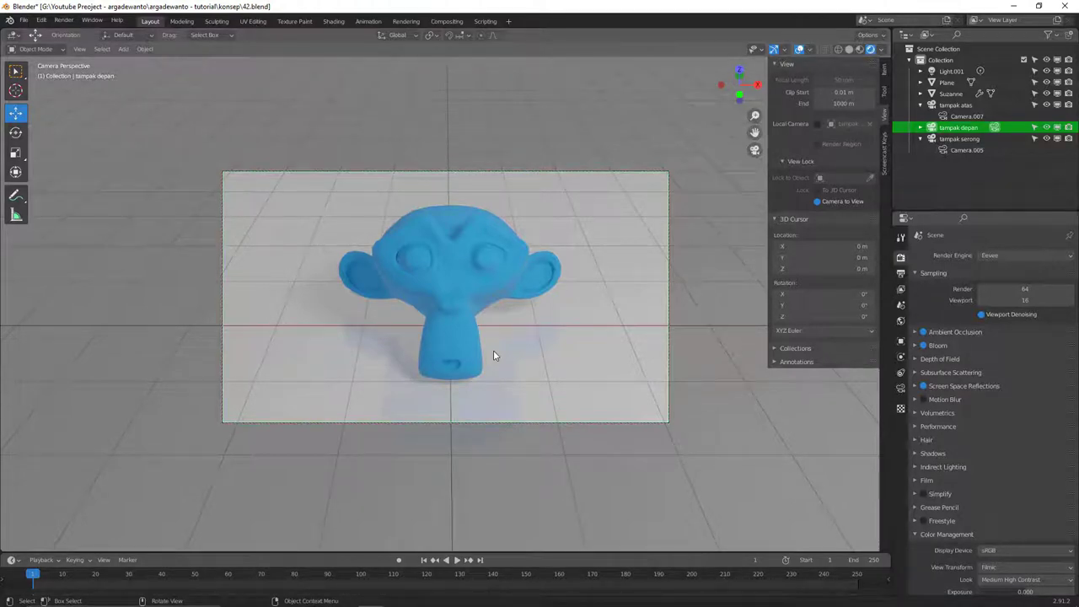
Return to the free view and expand tampak depan to reveal its Camera.006 data
{"action": "scroll", "scroll_direction": "down", "scroll_amount": 3}
{"action": "left_click", "coordinate": [441, 163]}
{"action": "scroll", "scroll_direction": "down", "scroll_amount": 3}
{"action": "left_click", "coordinate": [922, 129]}
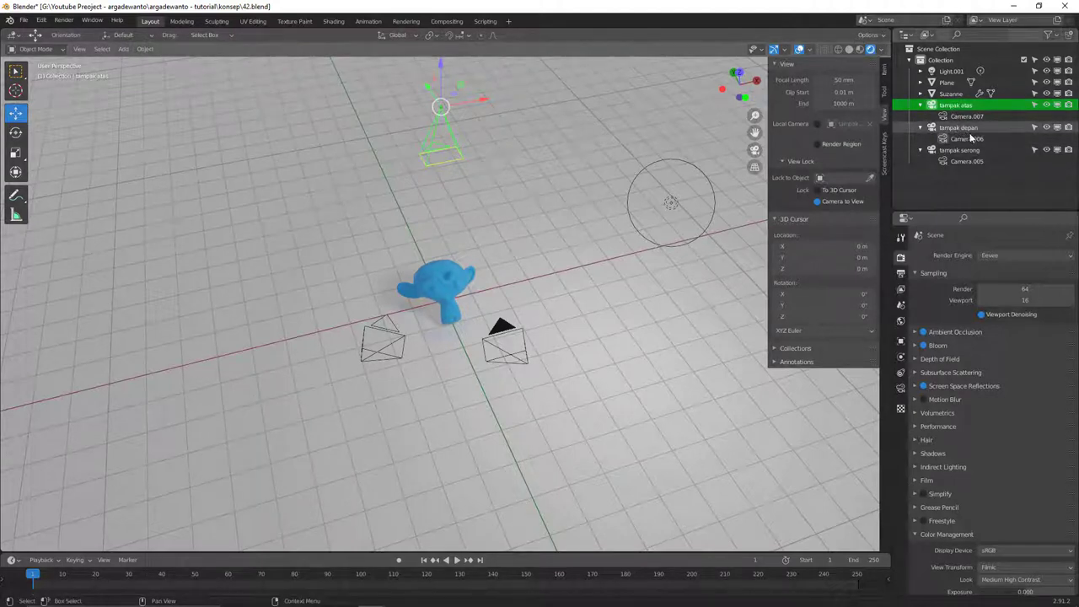
Preview the angled shot through the tampak serong camera, then return to the free perspective view
{"action": "left_click", "coordinate": [972, 142]}
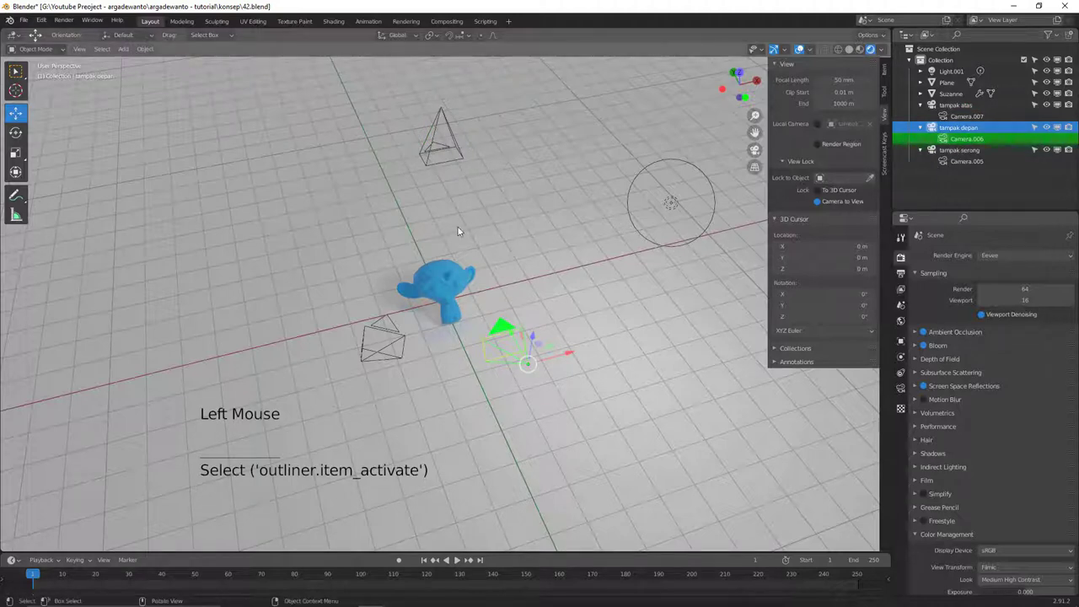
{"action": "key", "text": "`"}
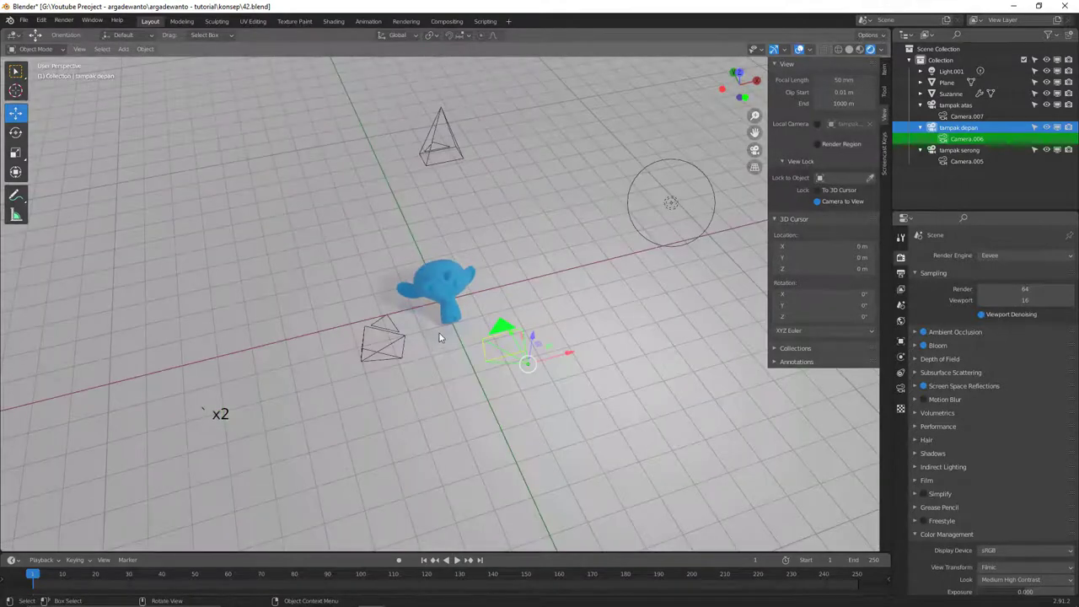
{"action": "left_click", "coordinate": [451, 164]}
{"action": "left_click", "coordinate": [385, 328]}
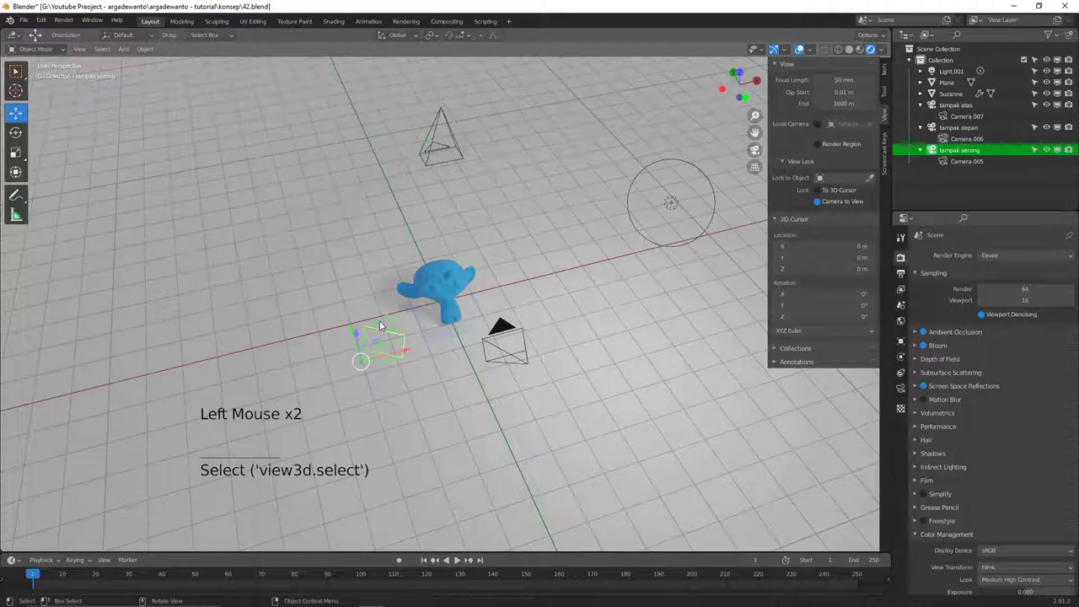
{"action": "key", "text": "ctrl+KP_0"}
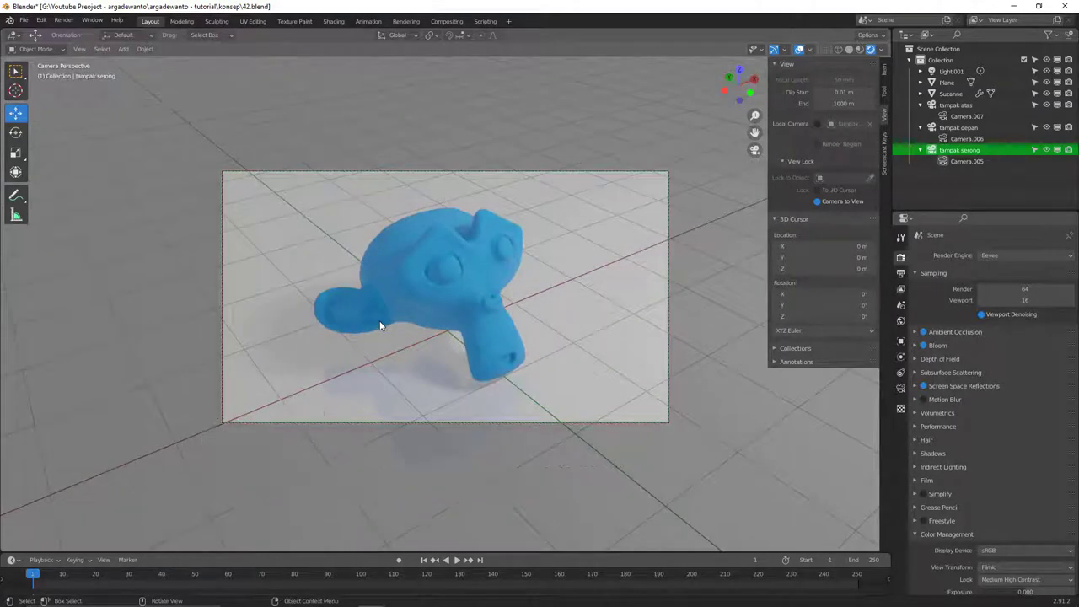
{"action": "key", "text": "`"}
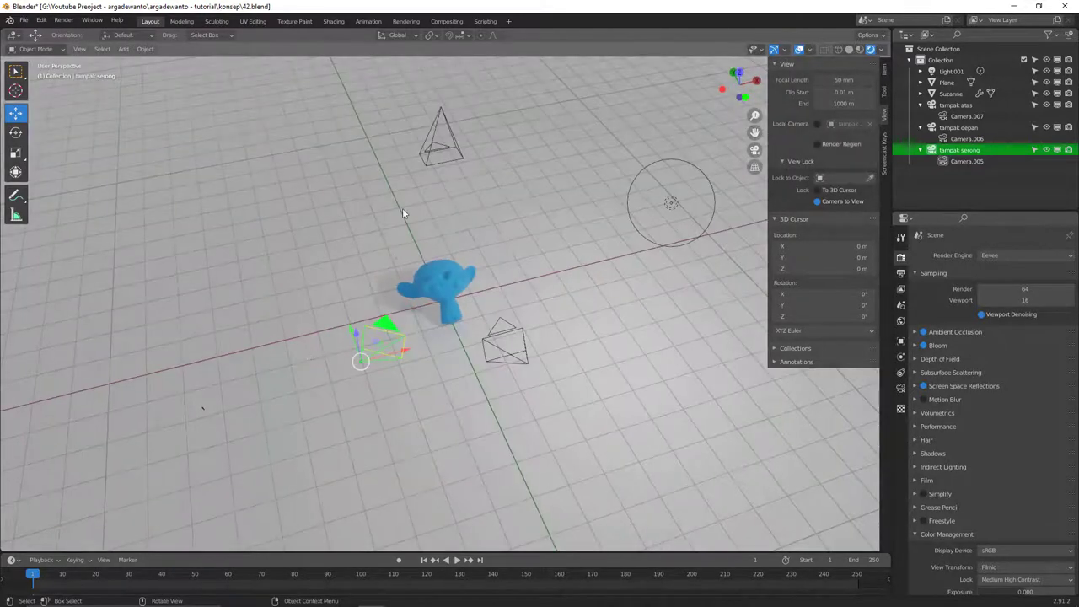
Look through the tampak atas camera for the top-down shot of Suzanne
{"action": "left_click", "coordinate": [443, 163]}
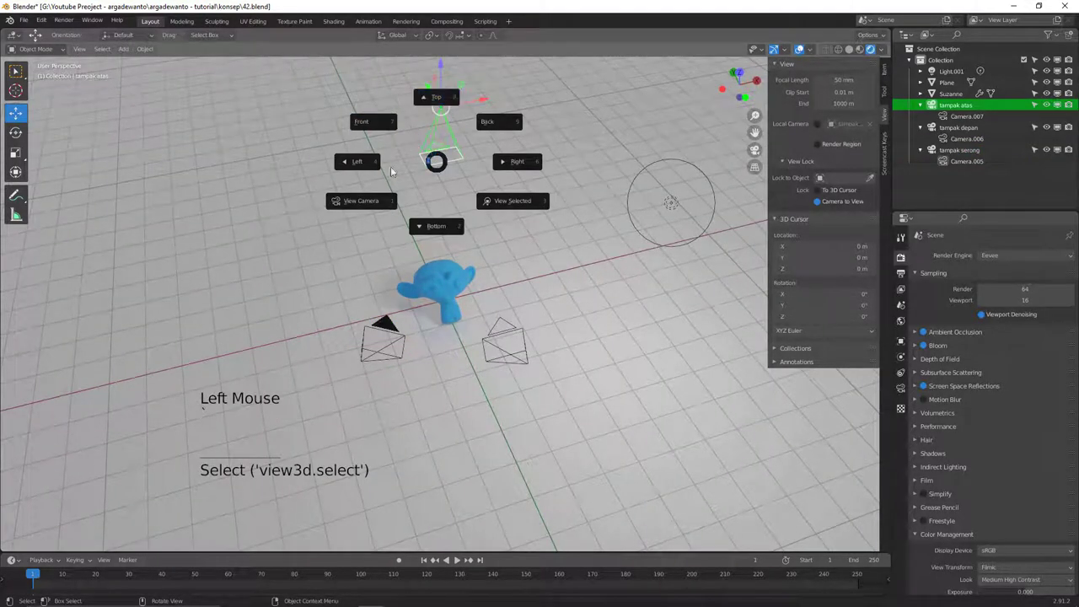
{"action": "key", "text": "`"}
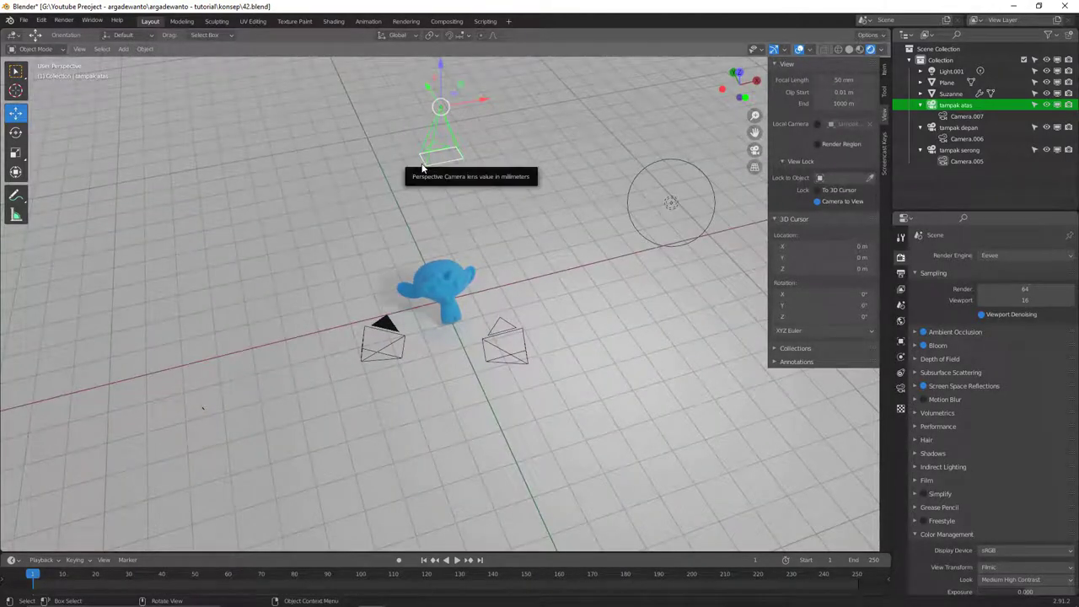
{"action": "key", "text": "ctrl+KP_0"}
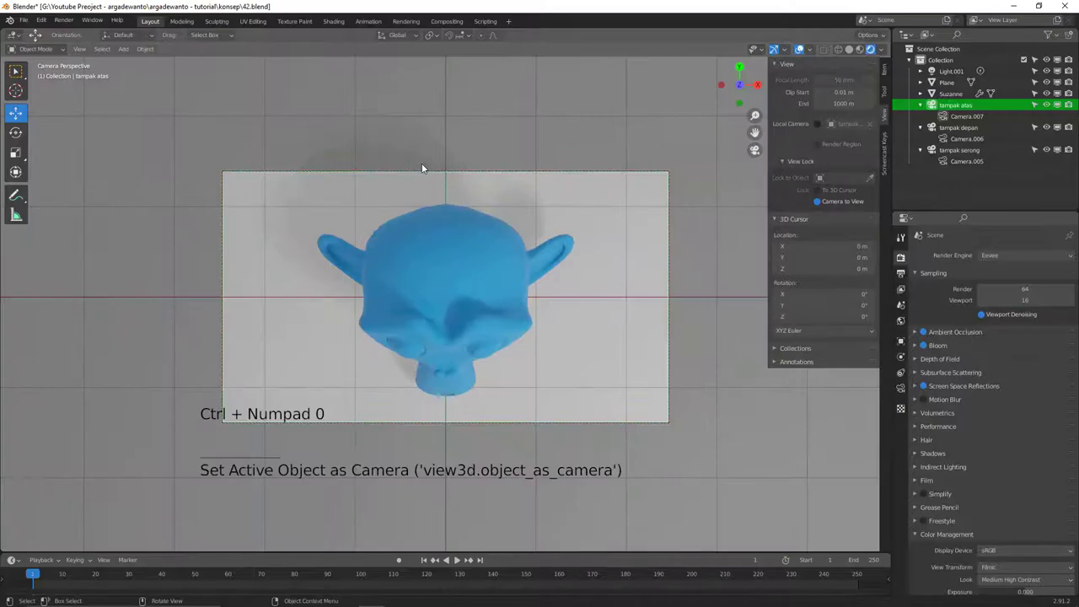